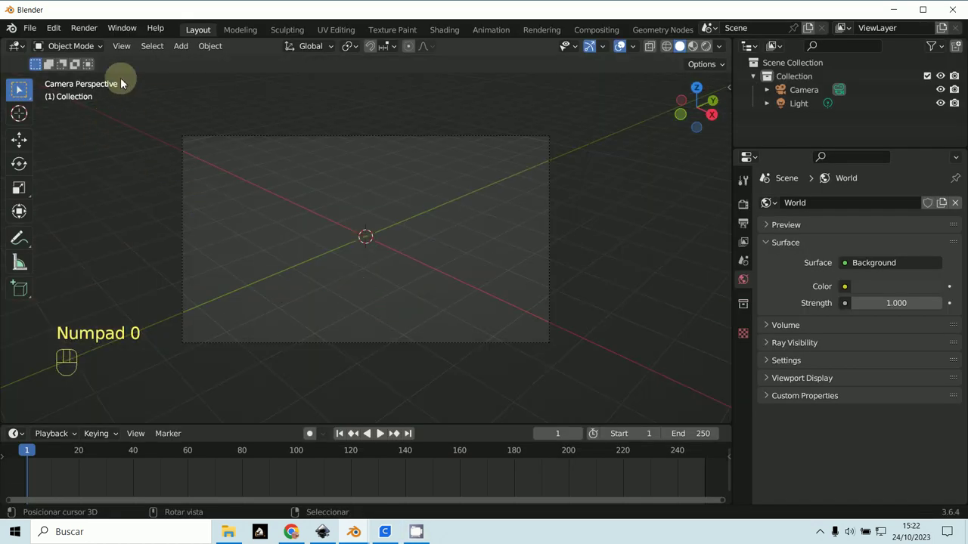
# Import placa12.svg into the empty scene as a curve object via SVG import
pyautogui.moveTo(37, 36); pyautogui.dragTo(247, 321)
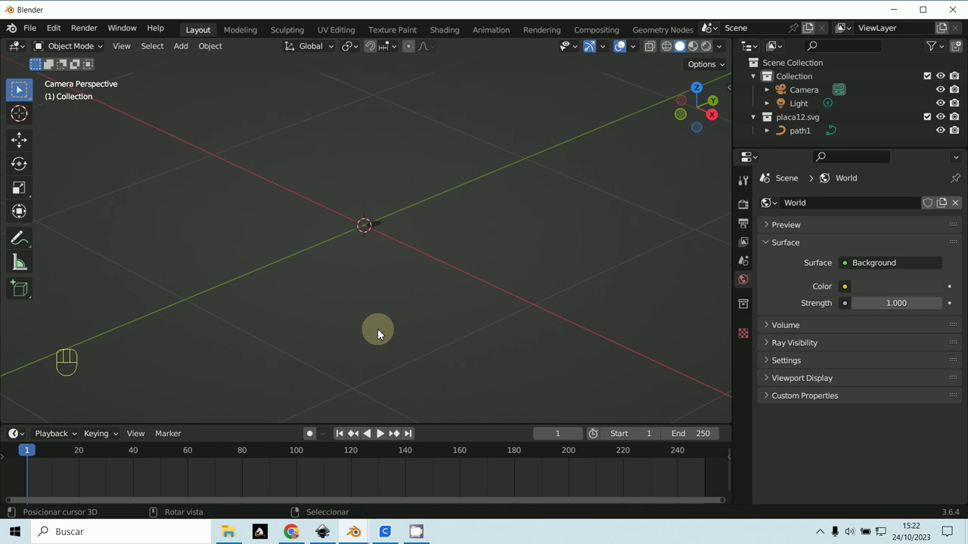
# Box-select the imported path1 trace curve and scale it up much larger
pyautogui.press('b')
pyautogui.press('s')
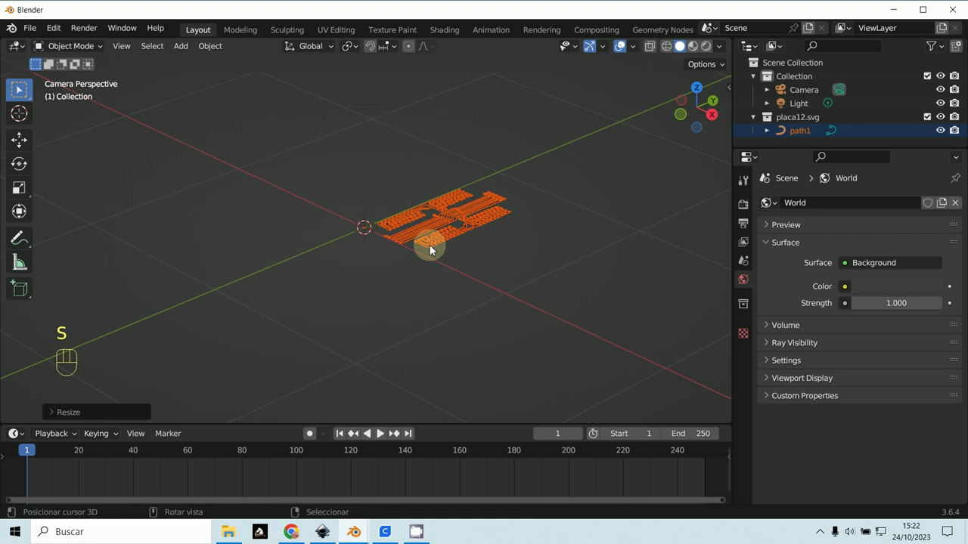
pyautogui.press('s')
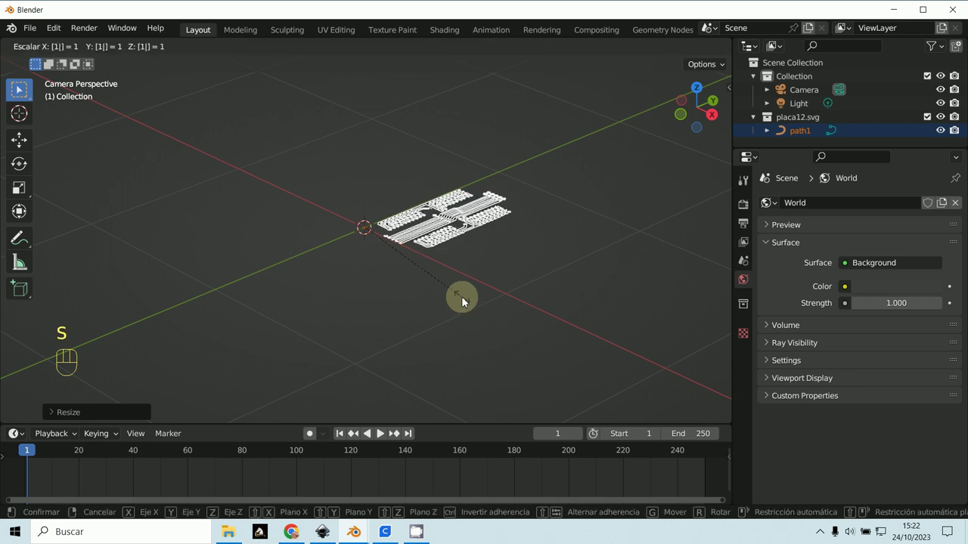
# Remove the SVGMat.001 material from the traces and frame them through the scene camera
pyautogui.moveTo(477, 312); pyautogui.dragTo(472, 328)
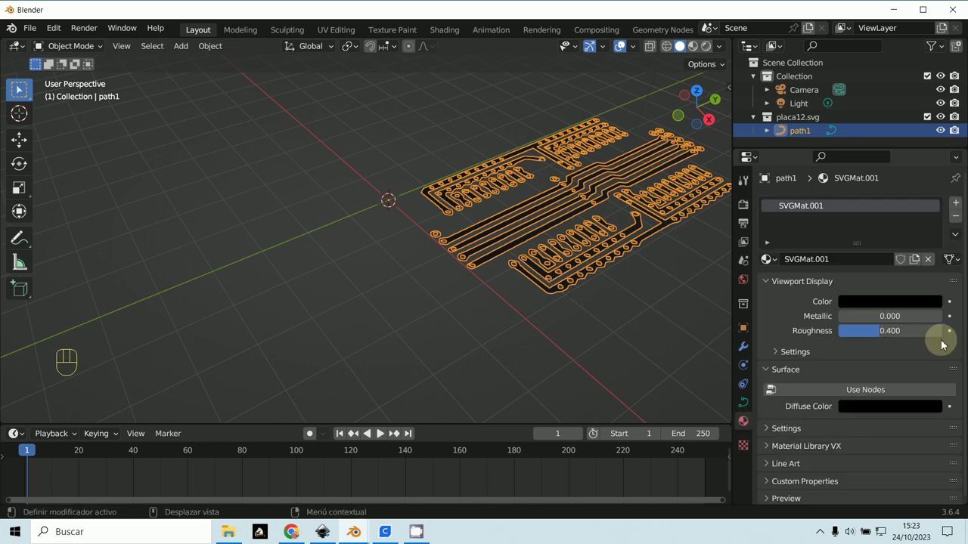
pyautogui.click(961, 218)
pyautogui.moveTo(565, 299); pyautogui.dragTo(644, 293)
pyautogui.press('KP_0')
pyautogui.moveTo(642, 294); pyautogui.dragTo(544, 332)
pyautogui.moveTo(513, 328); pyautogui.dragTo(424, 331)
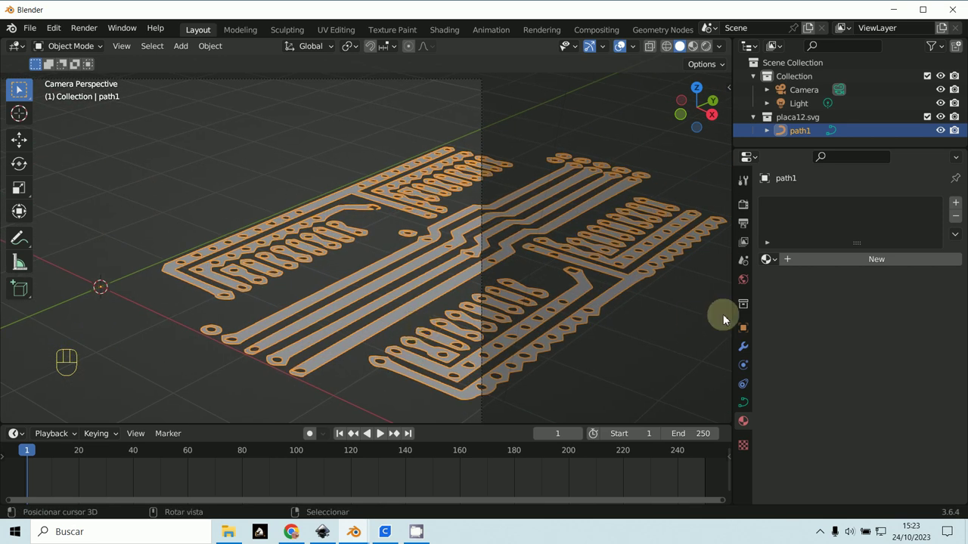
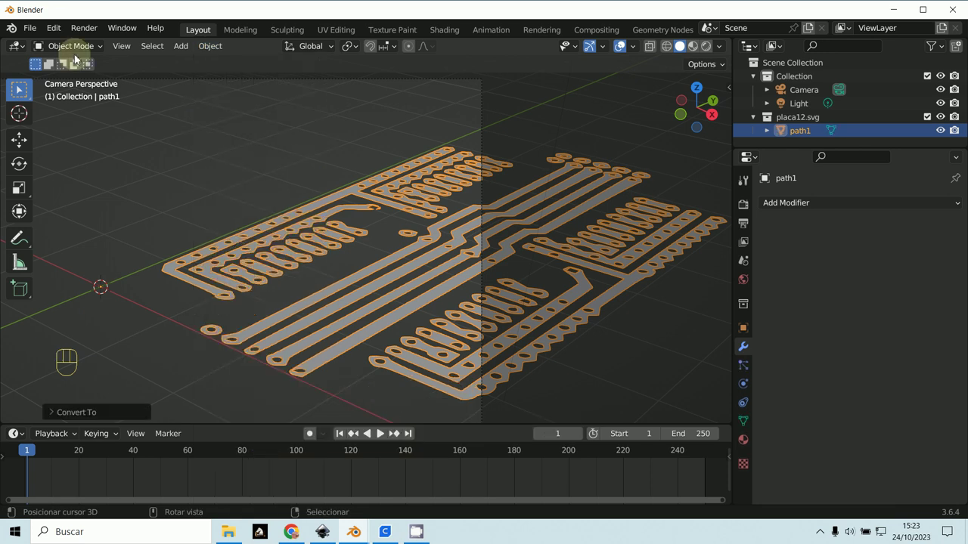
# In Edit Mode, extrude all trace geometry straight up into raised copper tracks
pyautogui.moveTo(69, 55); pyautogui.dragTo(72, 79)
pyautogui.press('a')
pyautogui.press('e')
pyautogui.press('g')
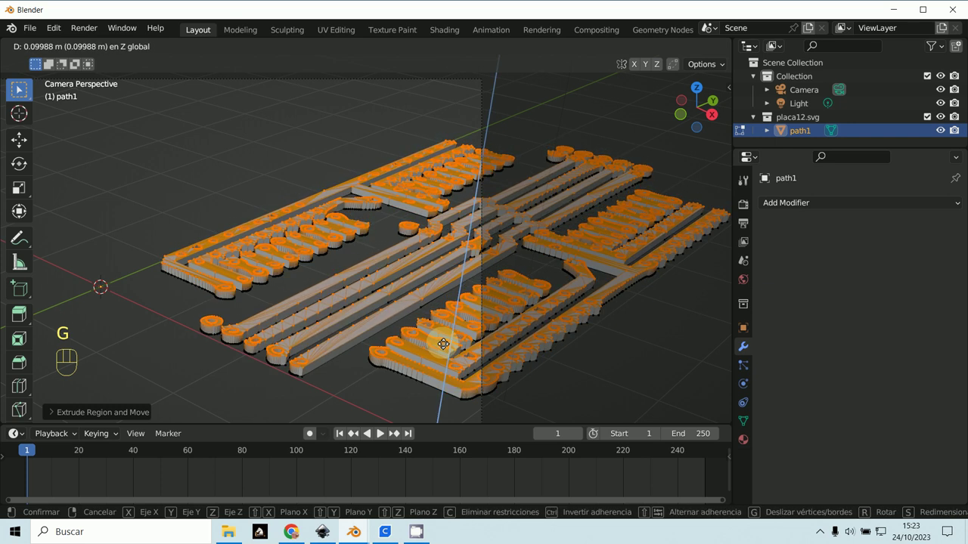
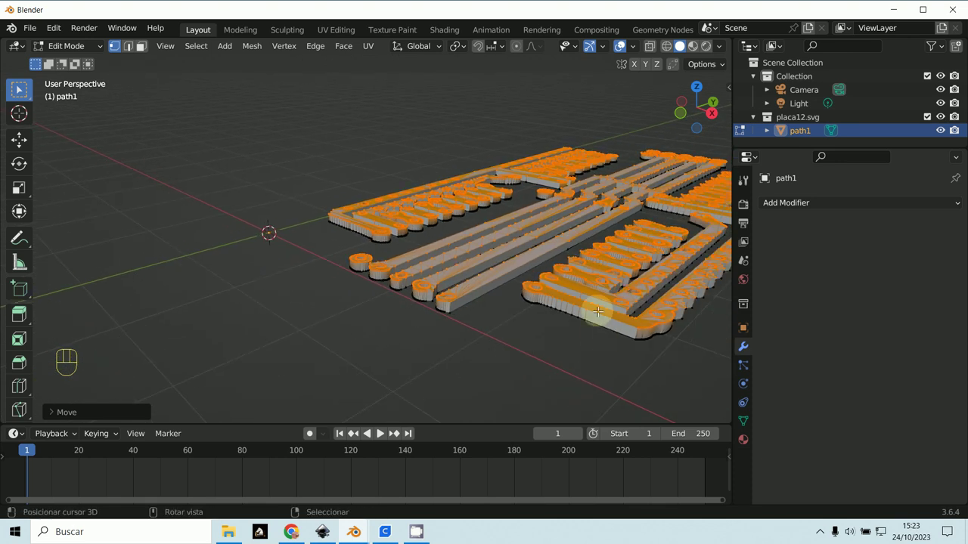
pyautogui.press('g')
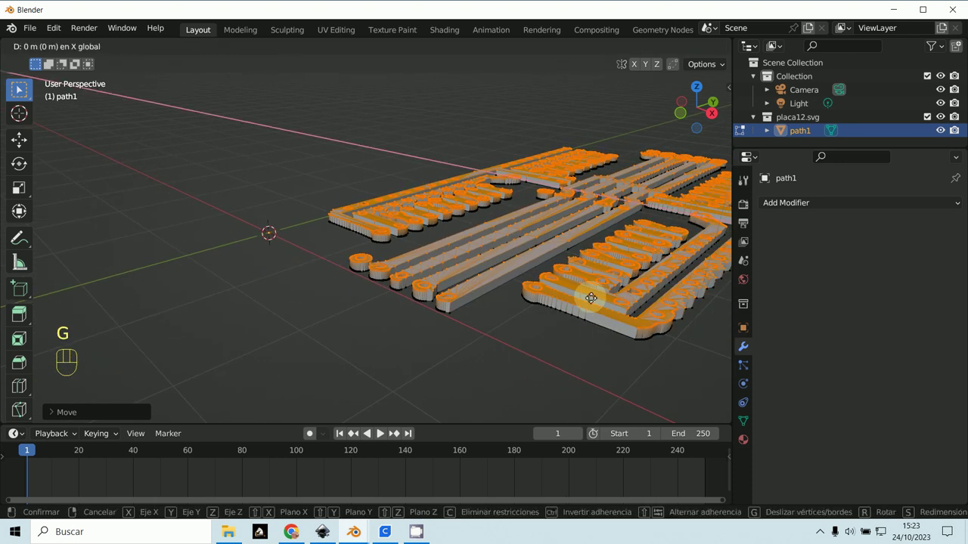